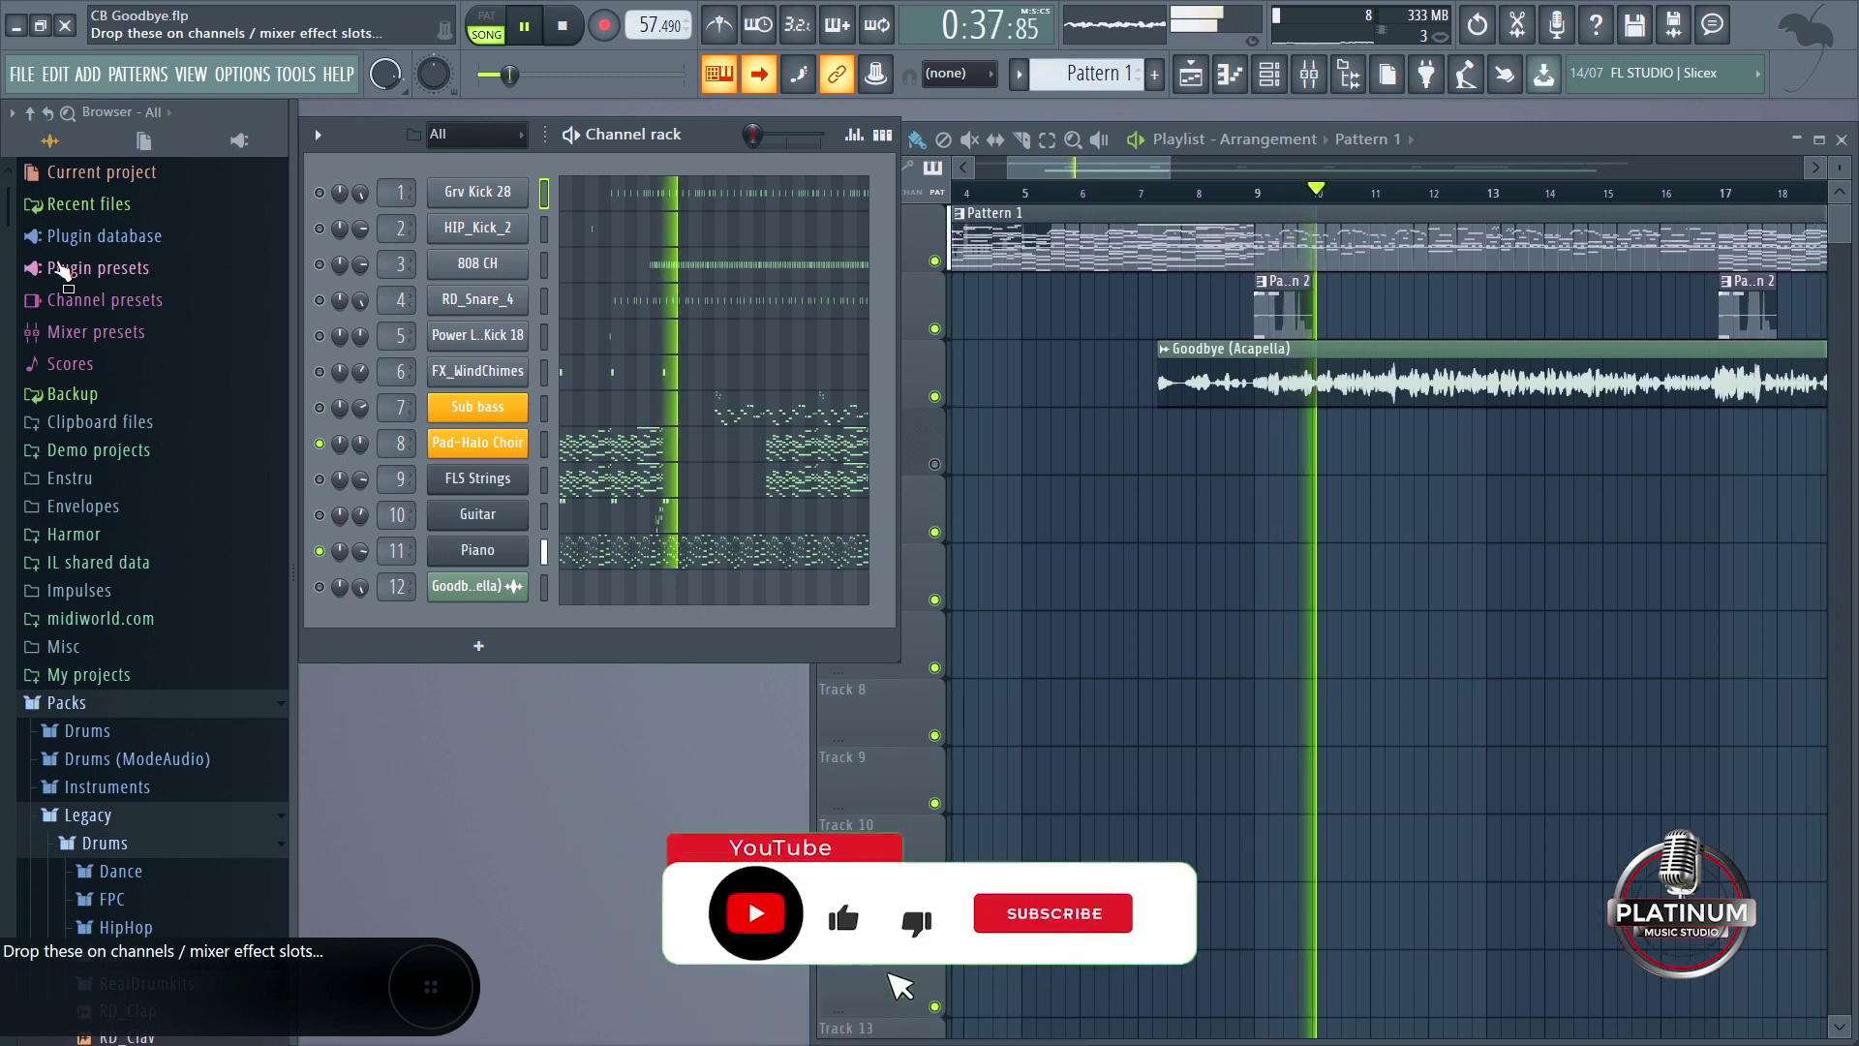
Step: Hide the arrangement playlist so only the channel rack and browser remain
{"action": "key", "text": "F1"}
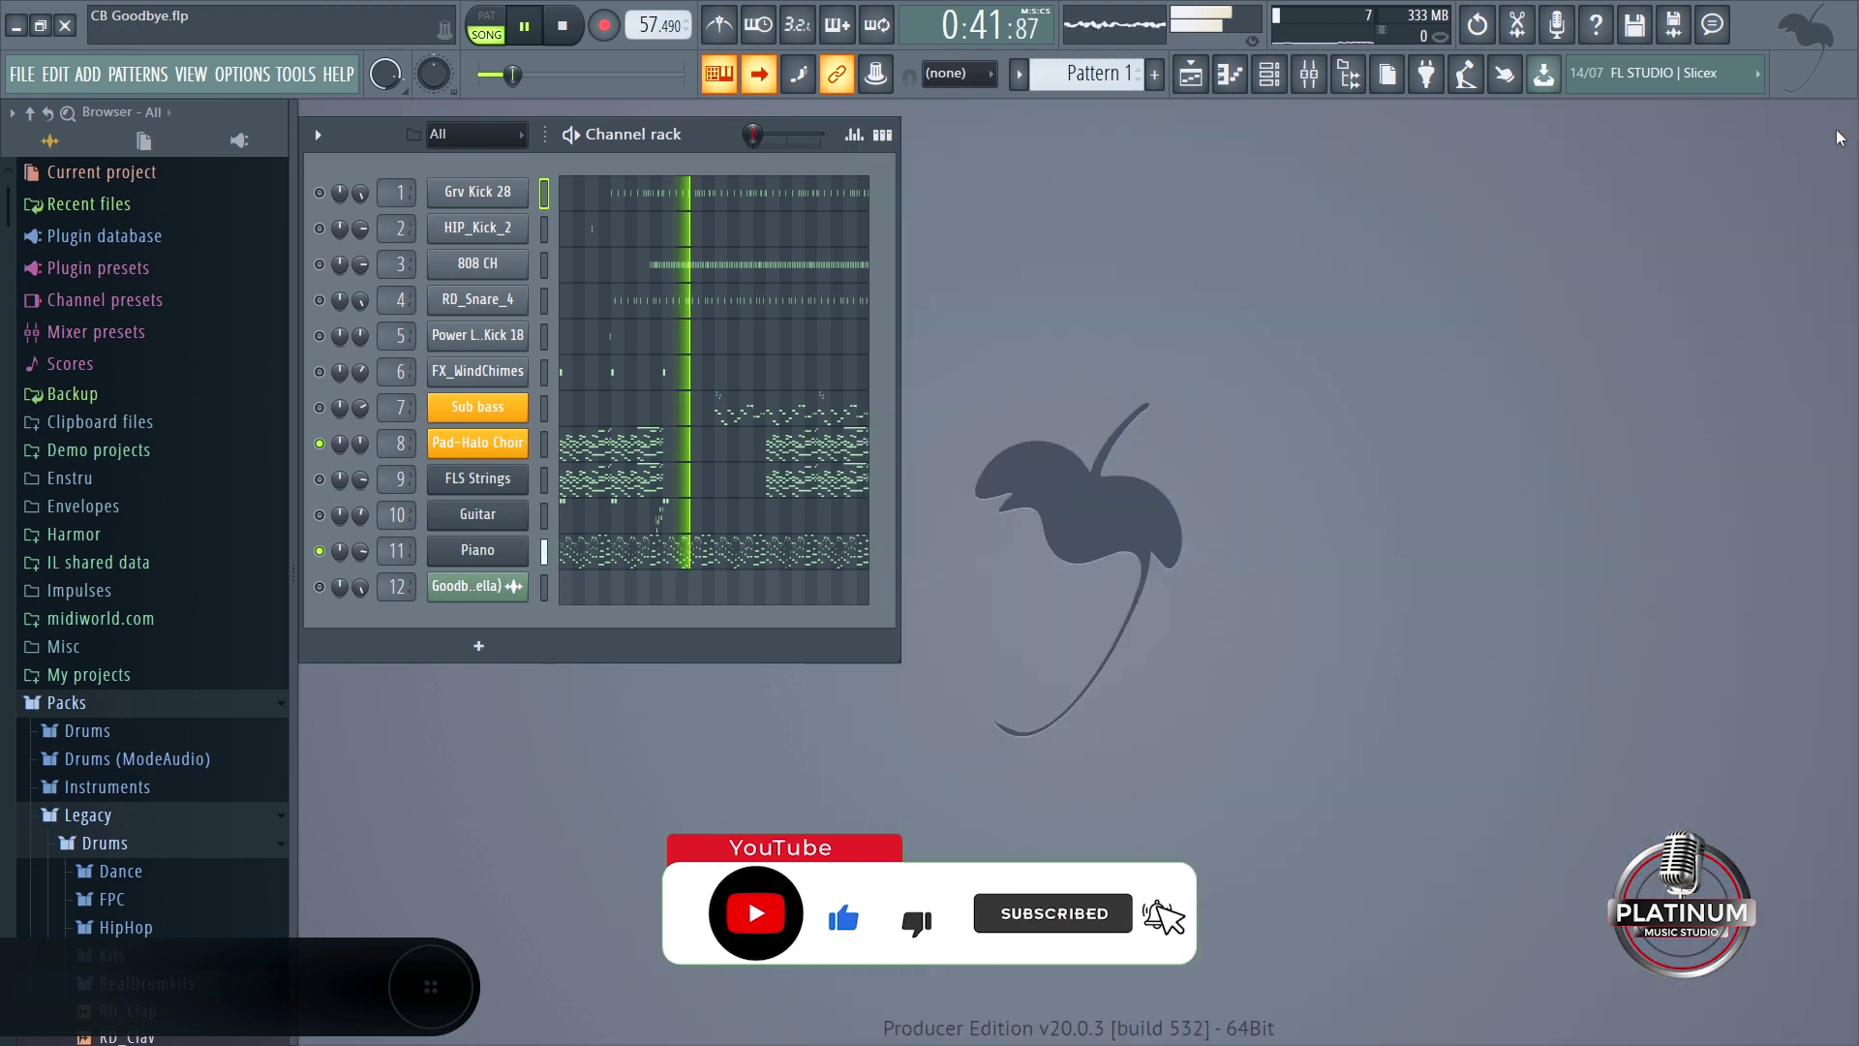
{"action": "key", "text": "F1"}
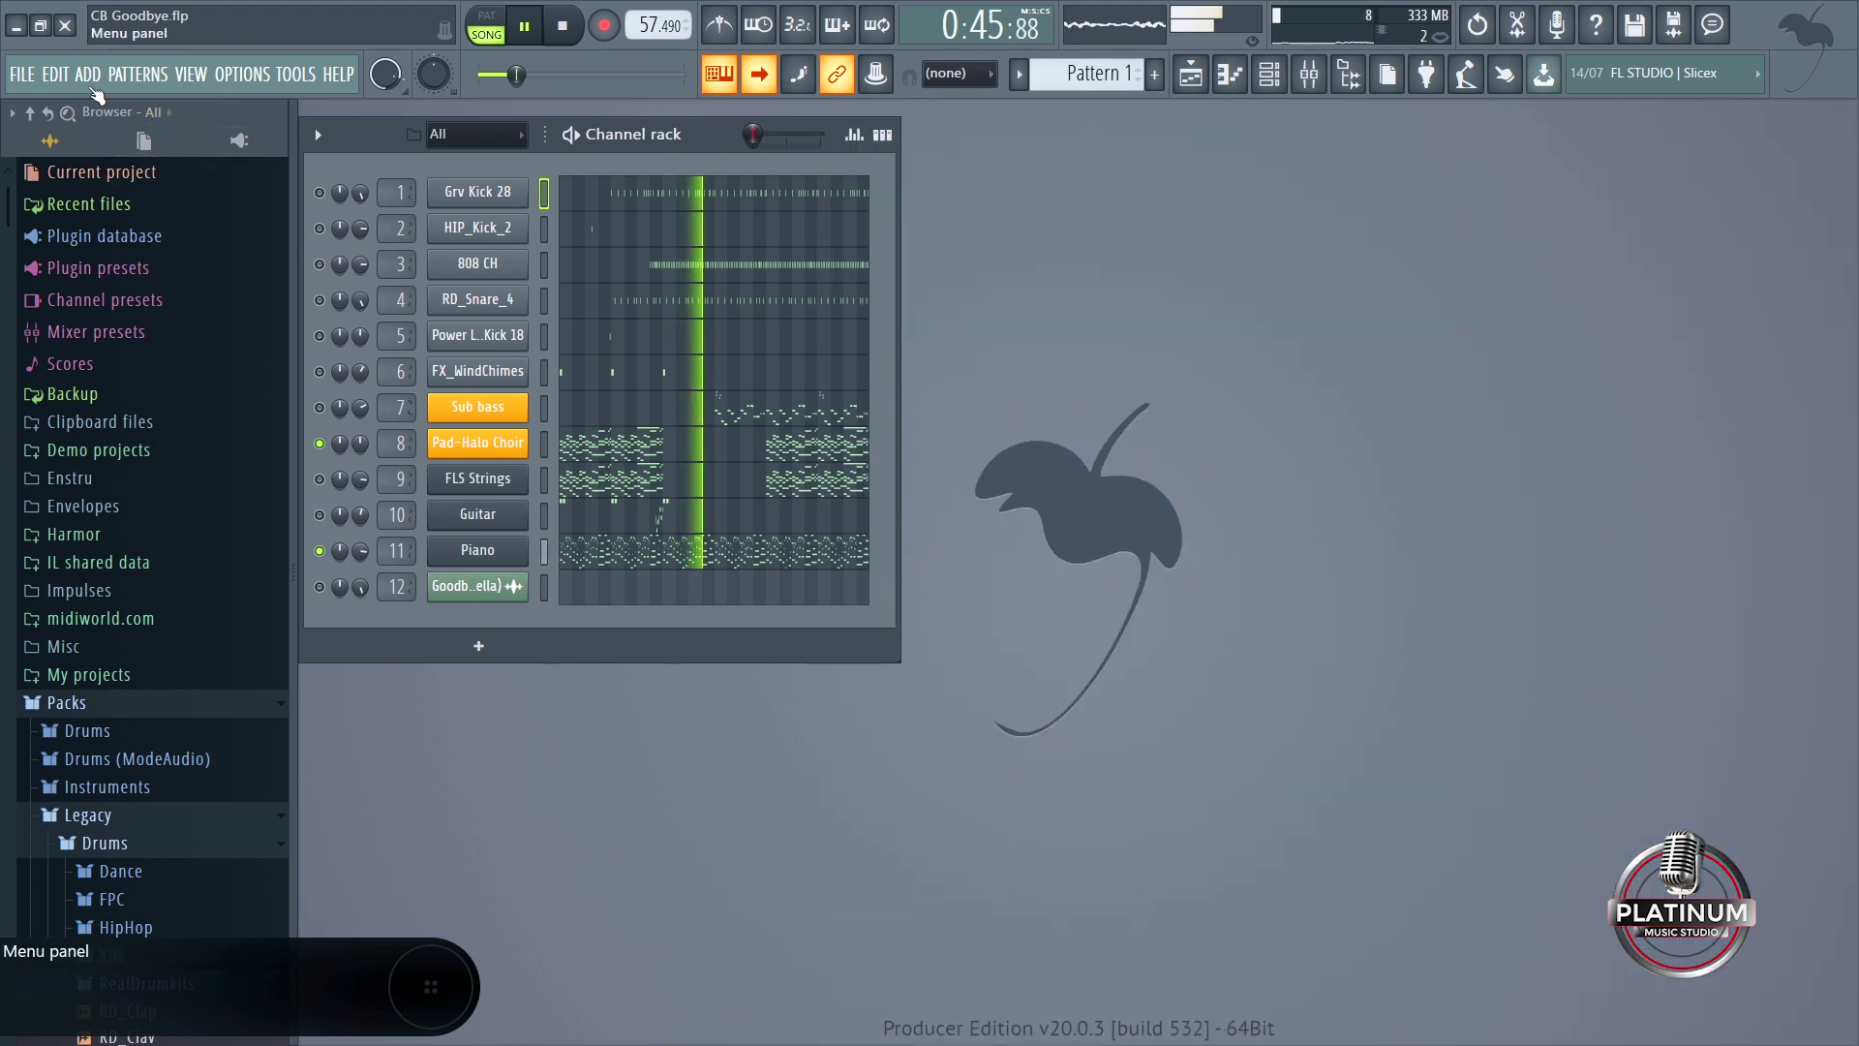
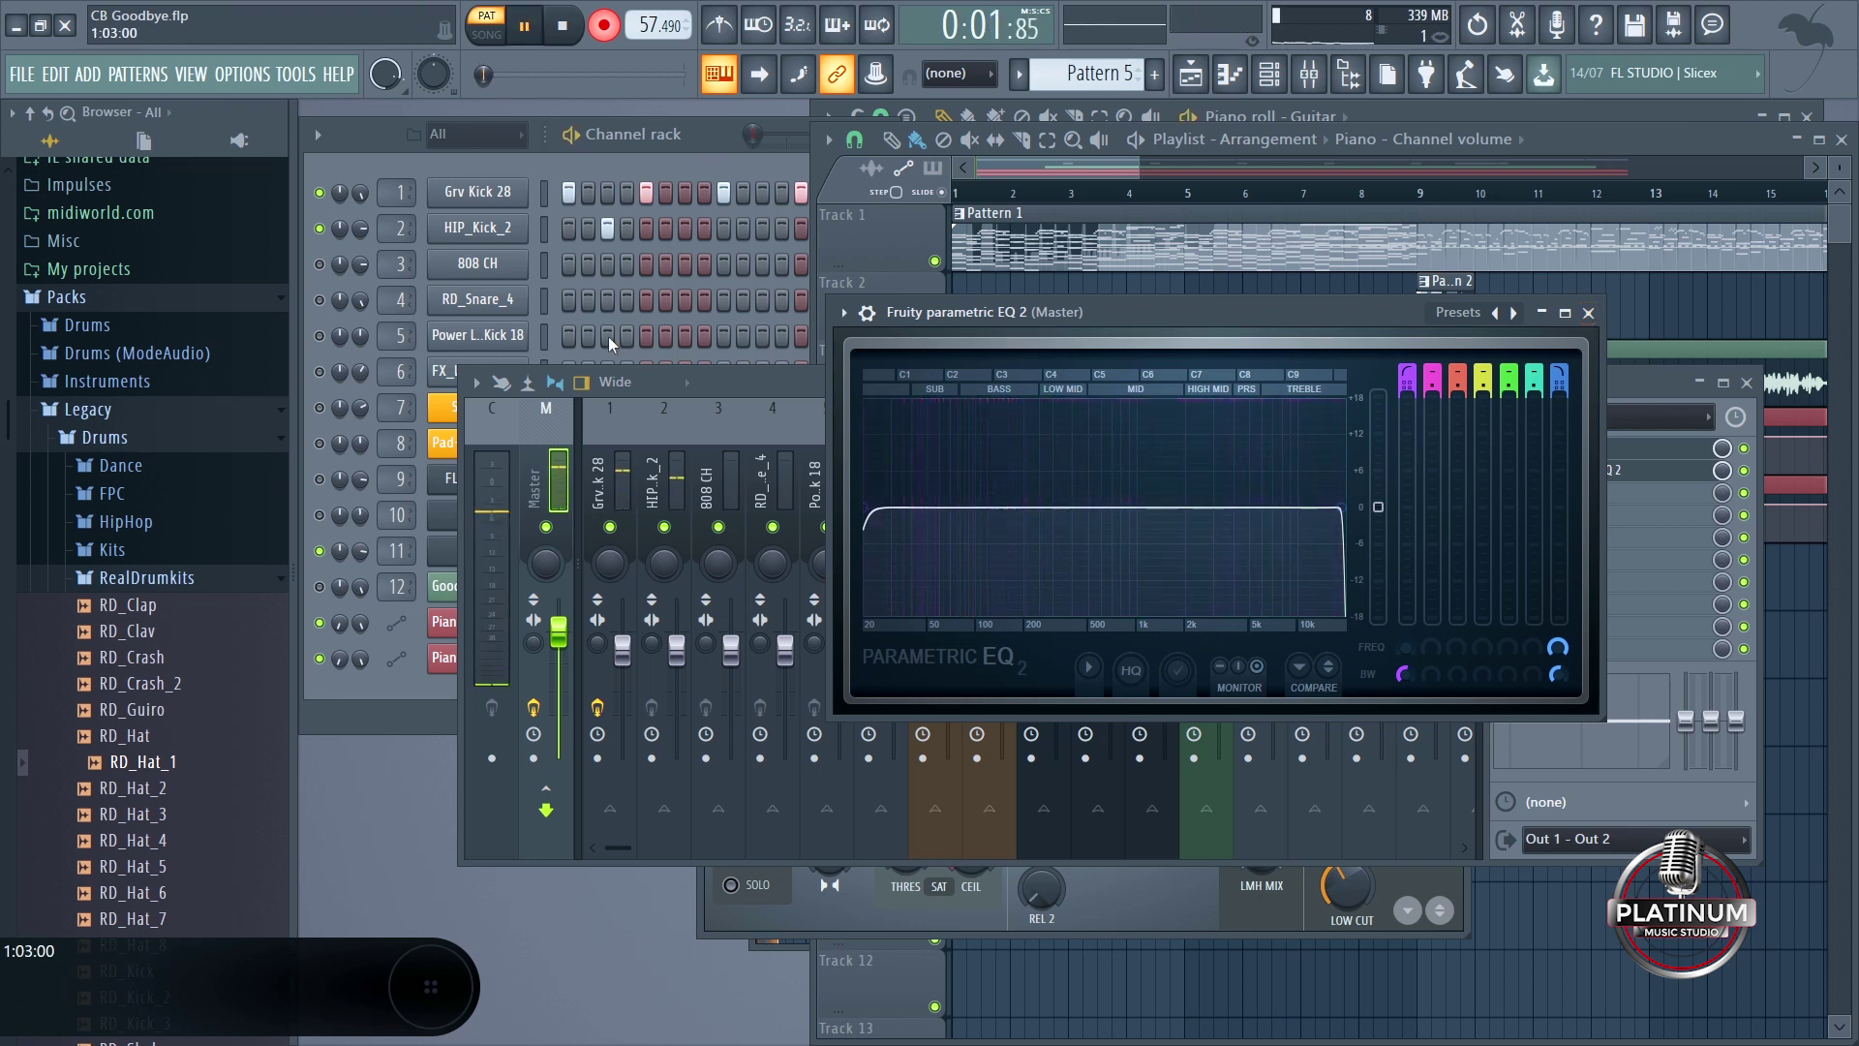
Step: Reopen Maximus on the Master while the song plays at 57.490 BPM
{"action": "key", "text": "F1"}
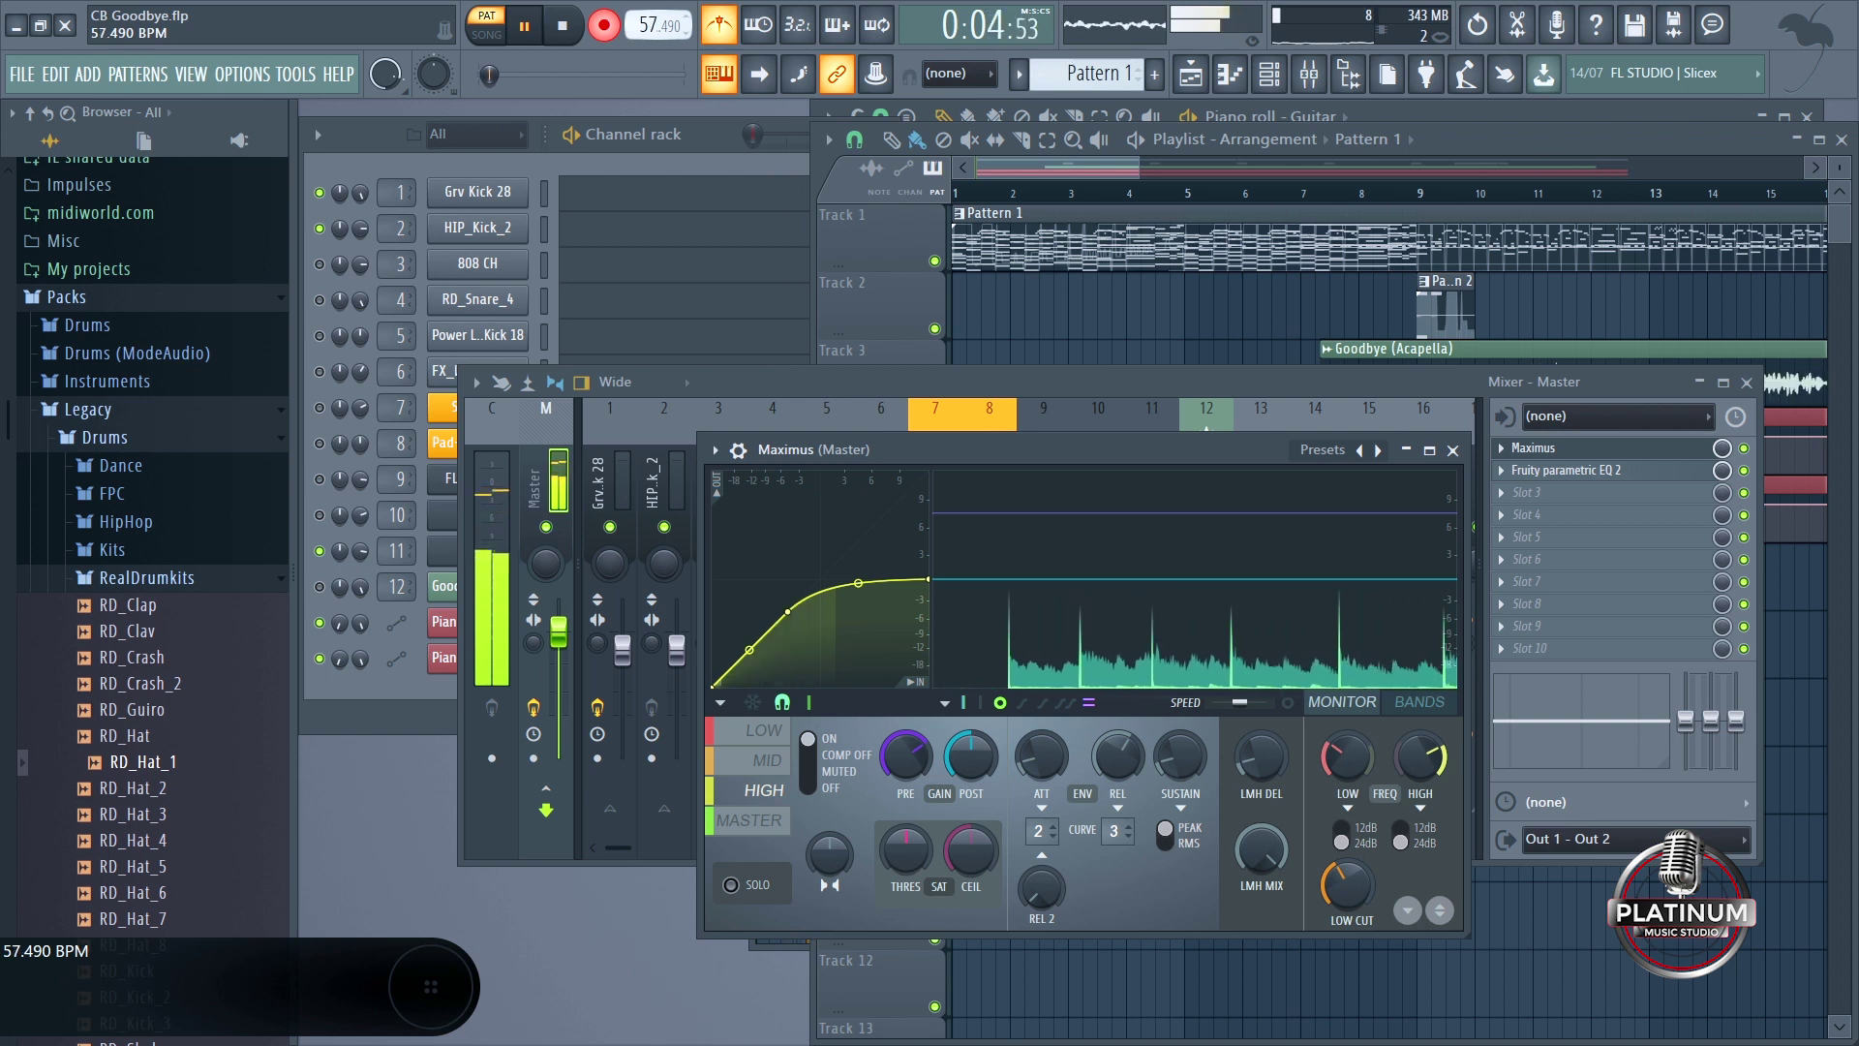
Step: Bring the channel rack forward and toggle mutes on 808 CH, Sub bass, Piano and neighbouring channels
{"action": "key", "text": "F1"}
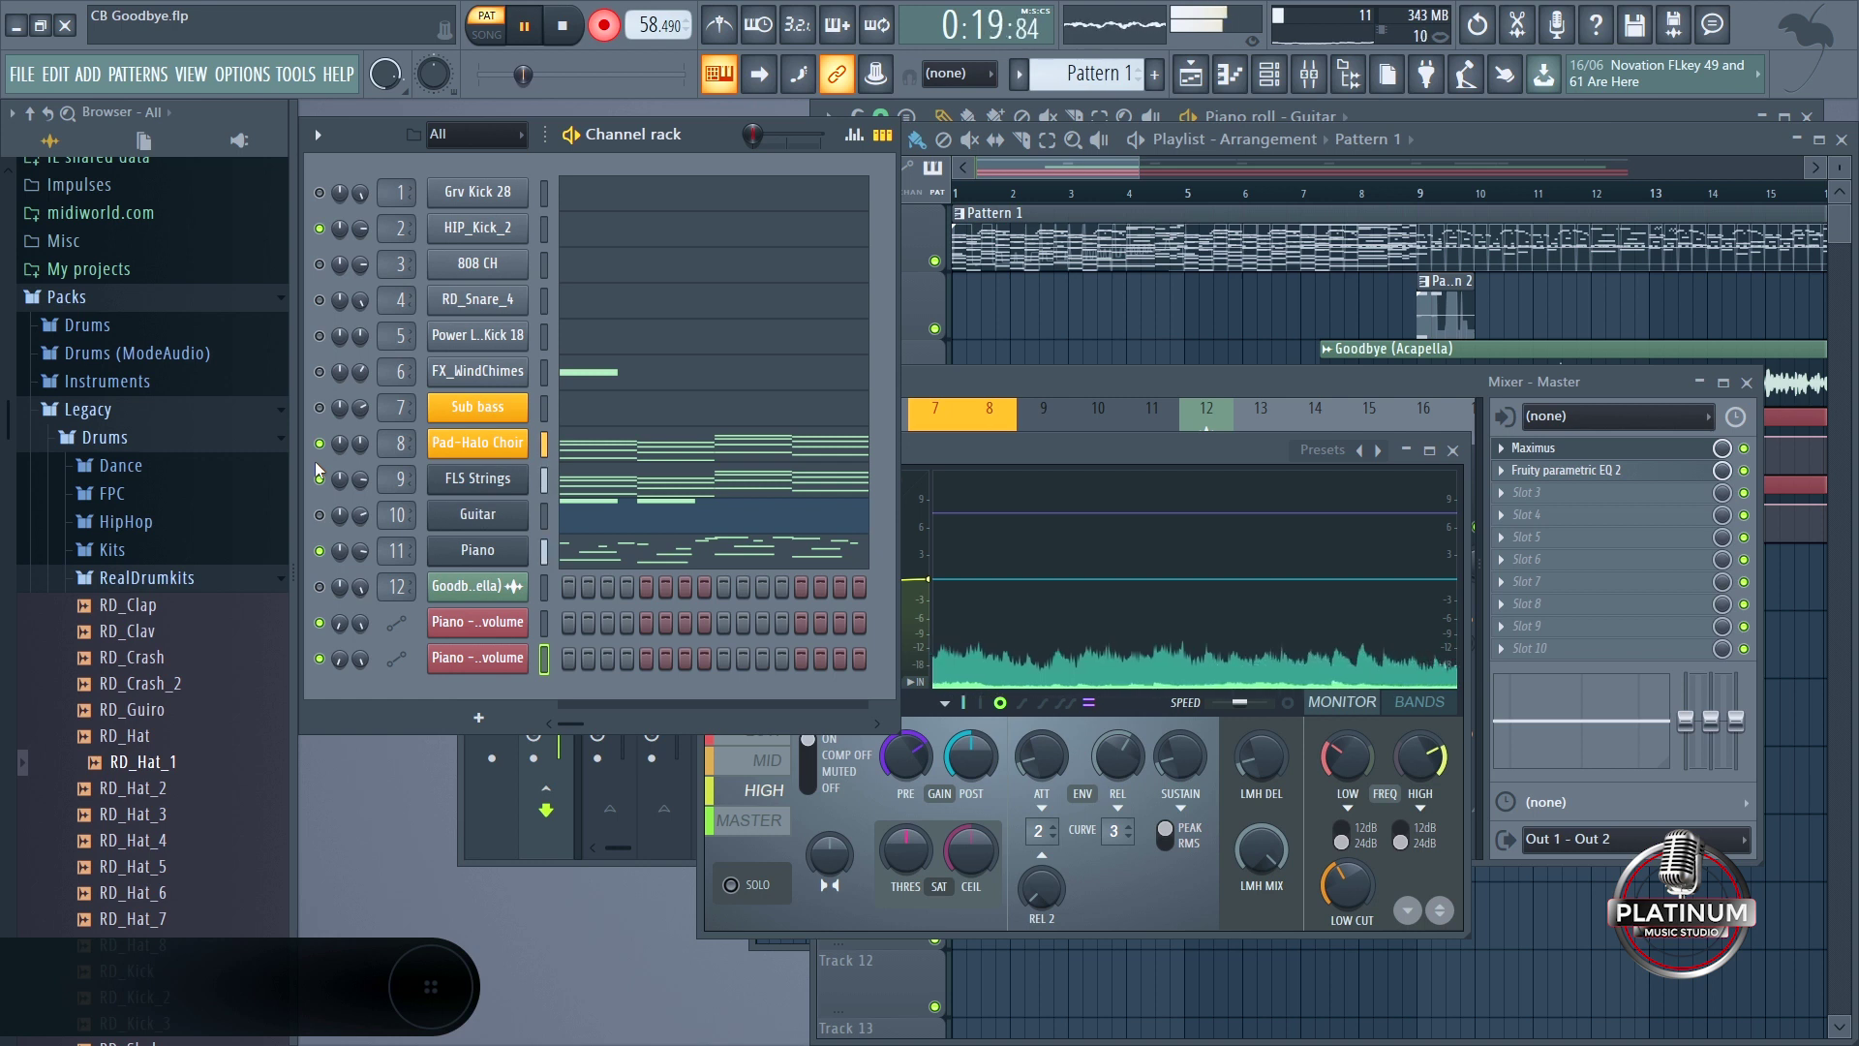
{"action": "left_click", "coordinate": [322, 244]}
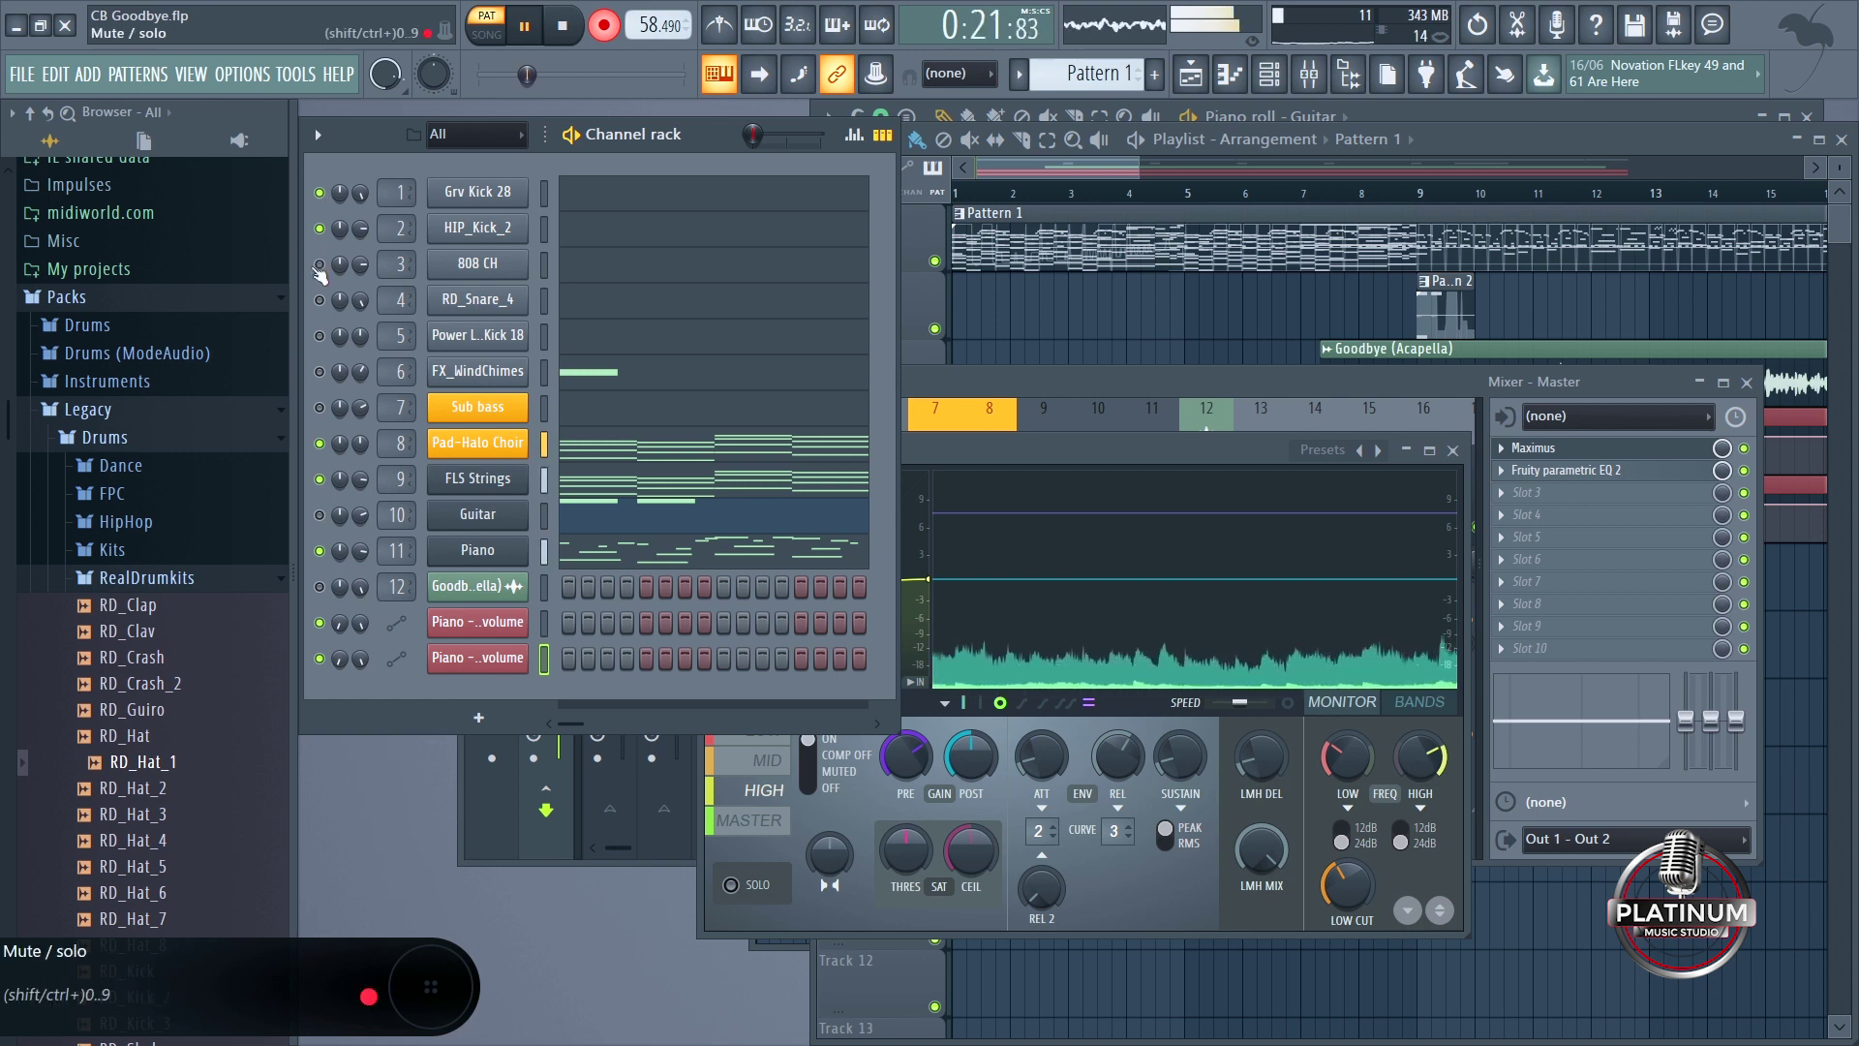
{"action": "left_click", "coordinate": [329, 344]}
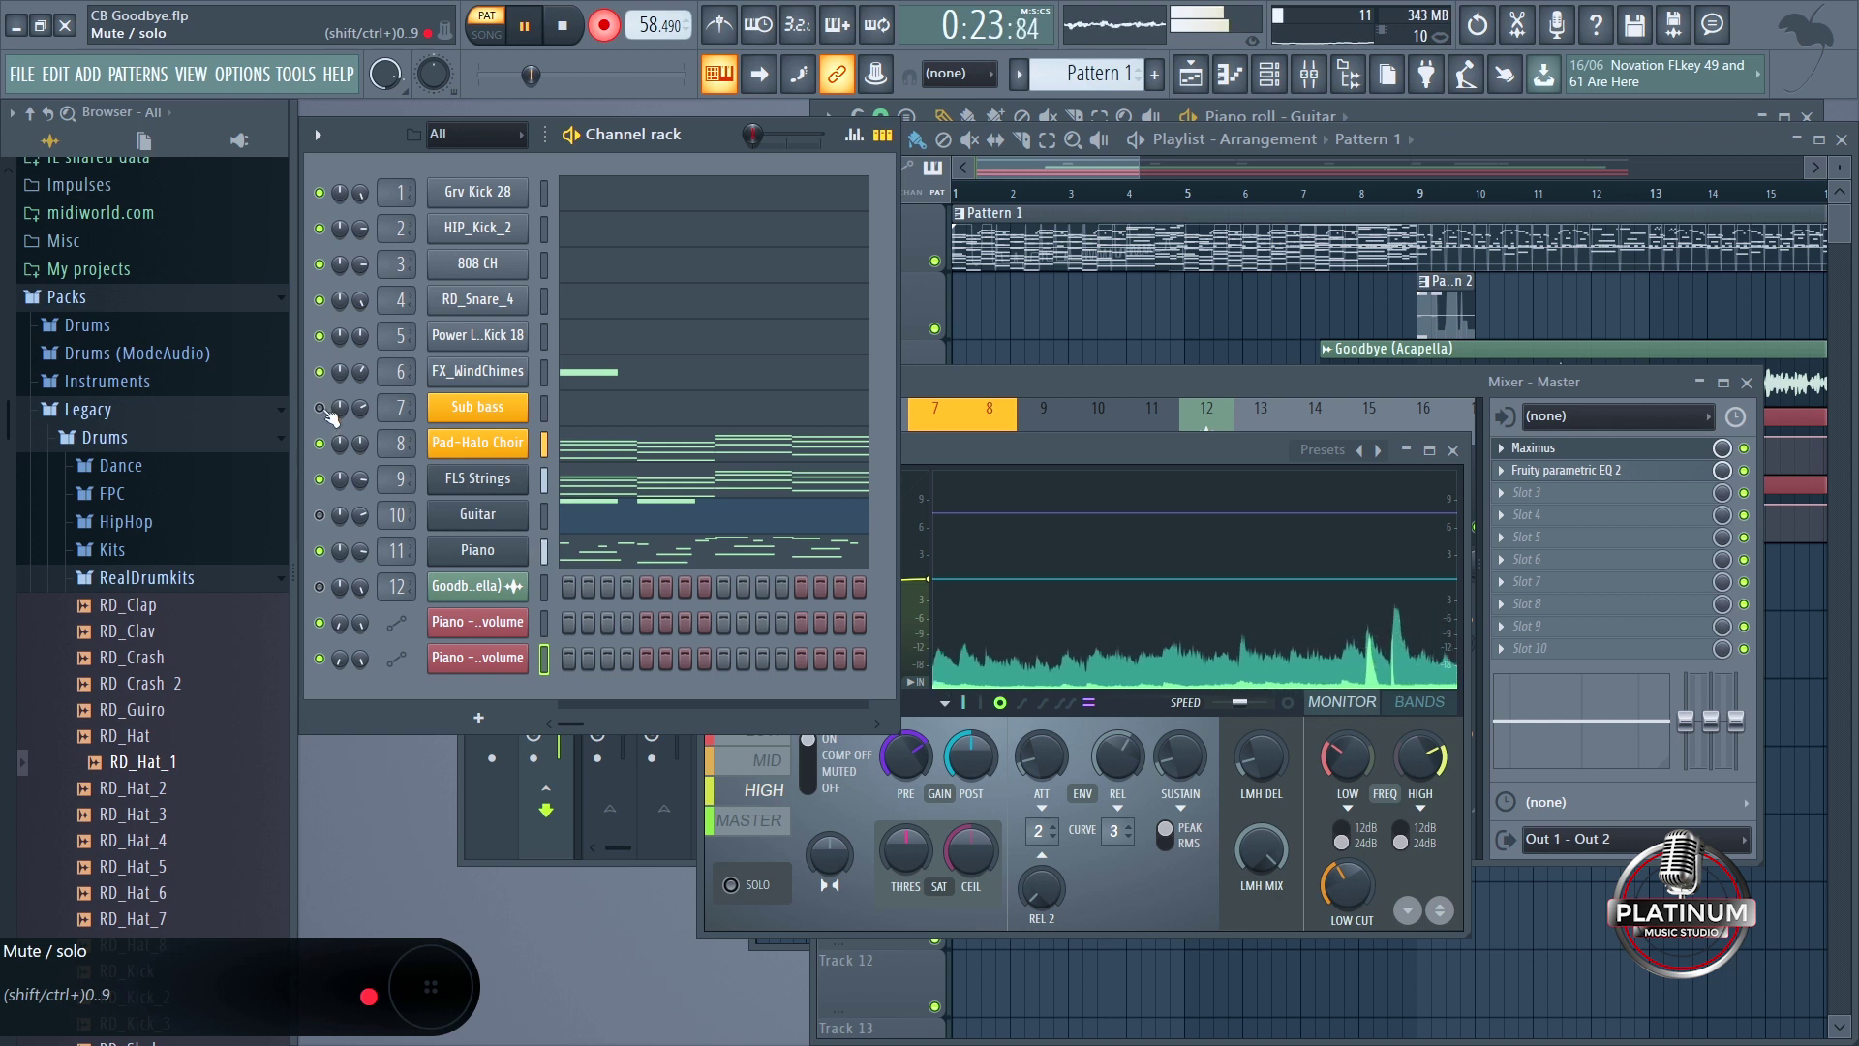
{"action": "left_click_drag", "start_coordinate": [351, 498], "coordinate": [339, 544]}
{"action": "left_click", "coordinate": [333, 527]}
{"action": "left_click", "coordinate": [335, 596]}
{"action": "left_click", "coordinate": [330, 621]}
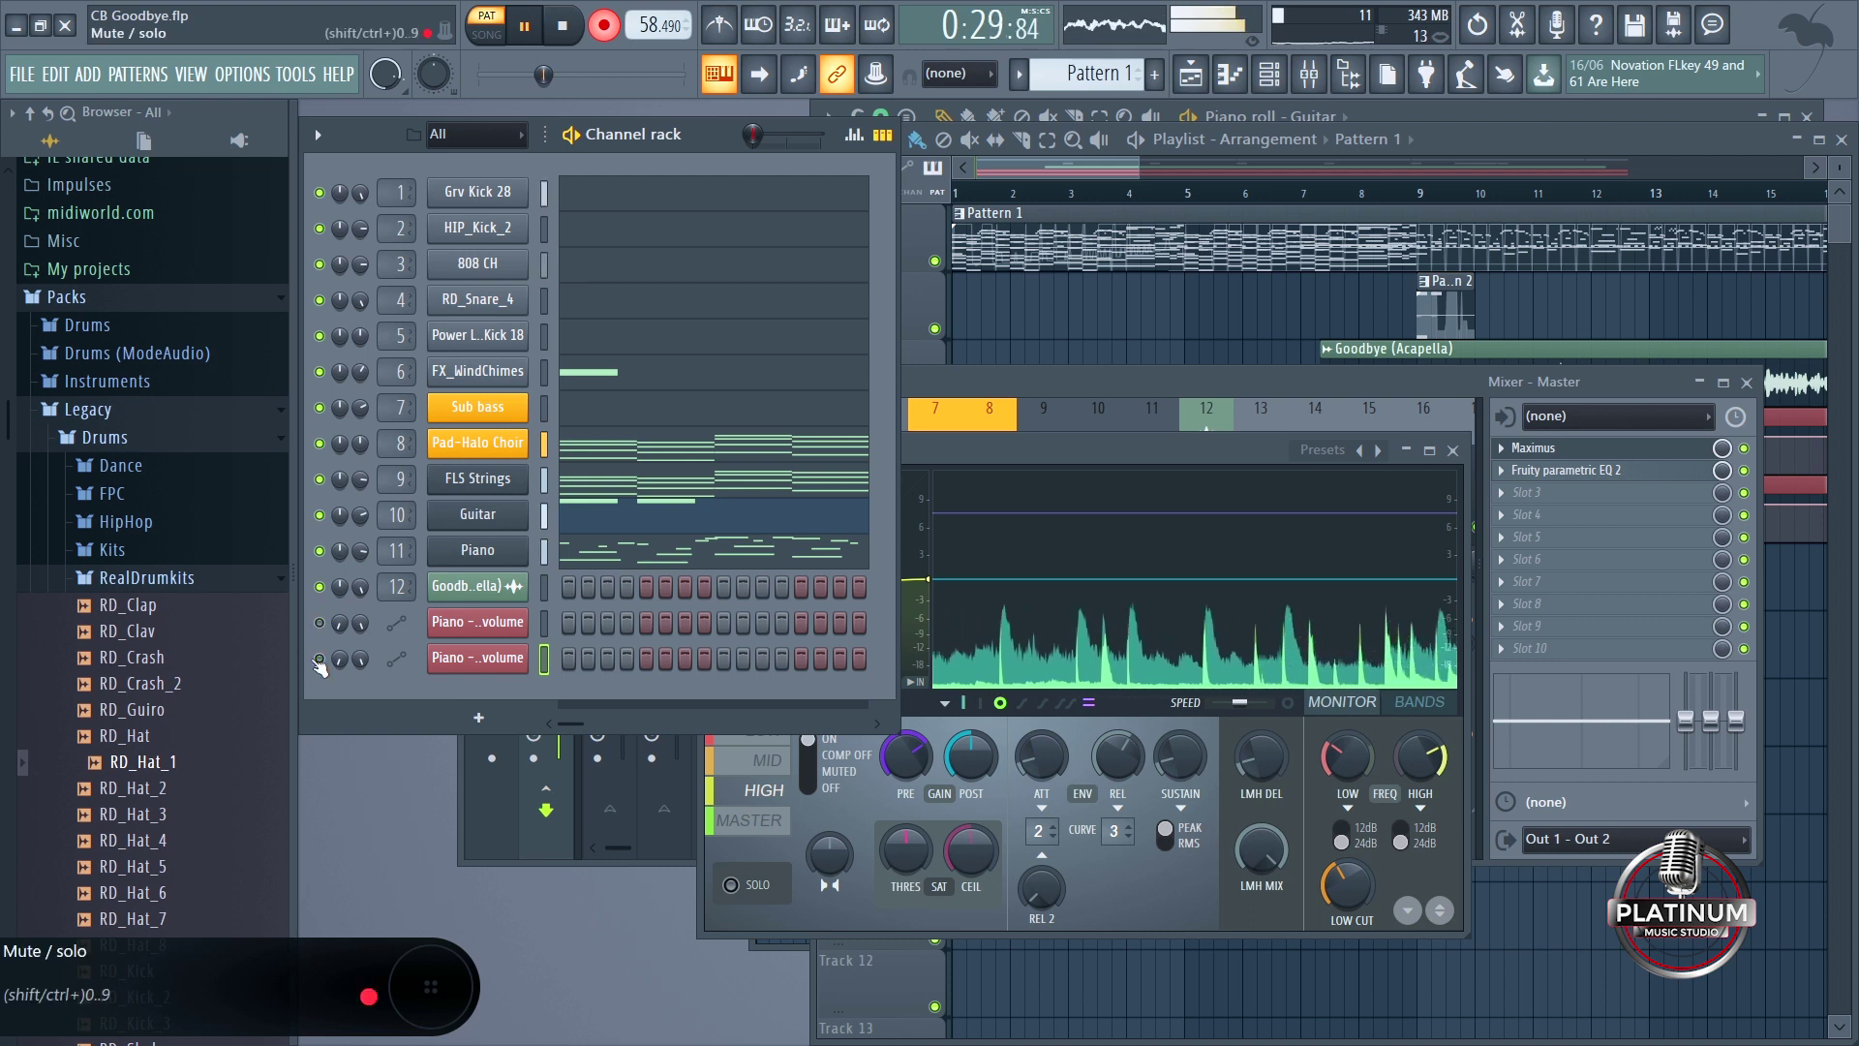